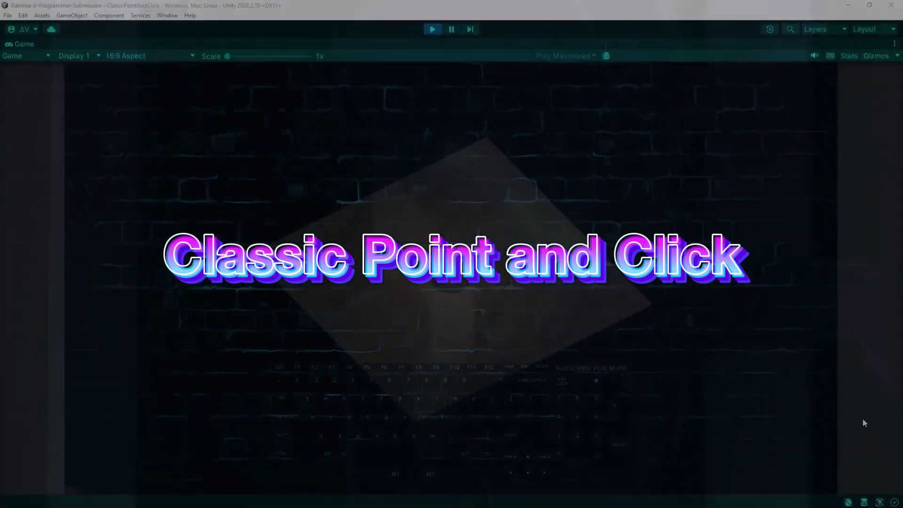
# Send the character to a spot on the ground in the running Classic Point and Click demo
pyautogui.click(867, 424)
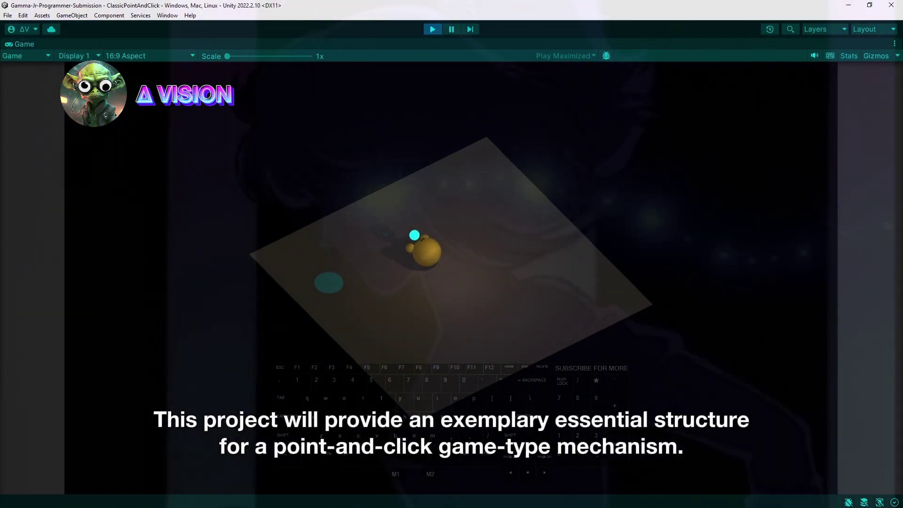
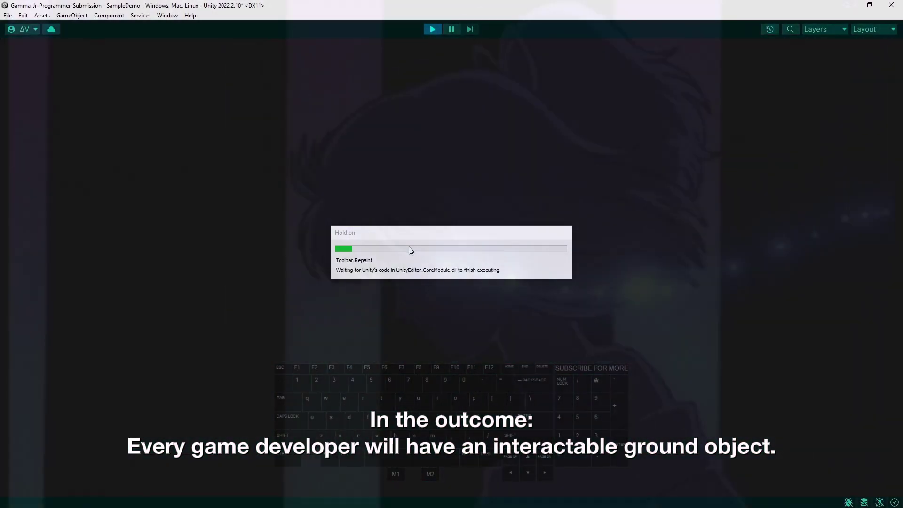
# Focus the Game view as SampleDemo enters Play mode, showing the yellow plane
pyautogui.click(590, 221)
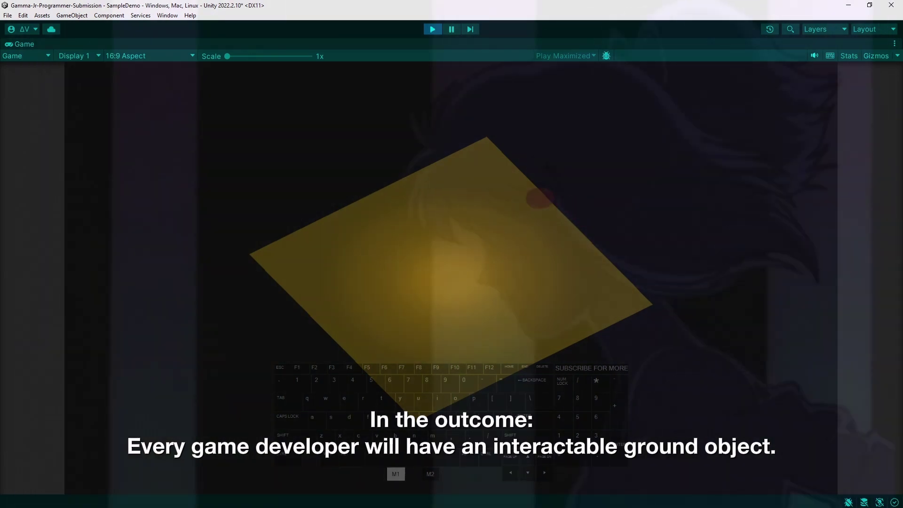
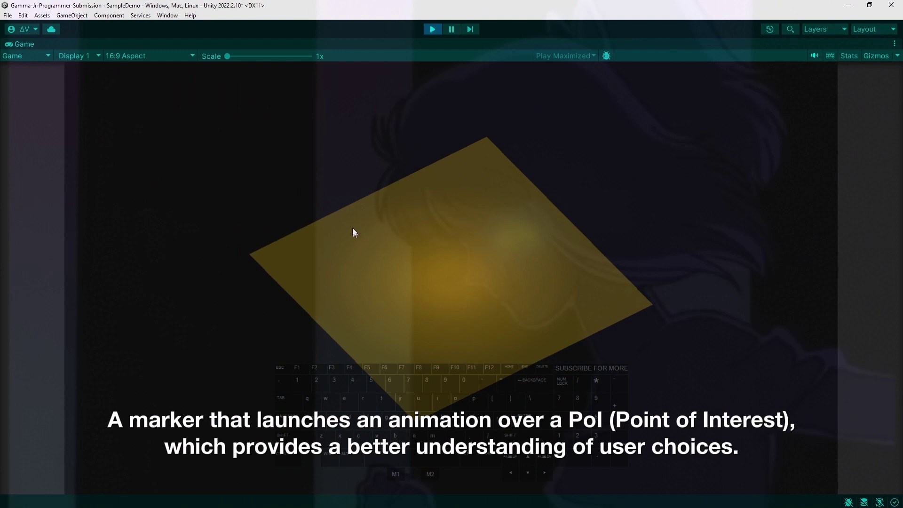
# Click a dozen spots around the yellow plane so the capsule walks to each in turn
pyautogui.click(355, 231)
pyautogui.click(389, 324)
pyautogui.click(487, 366)
pyautogui.click(546, 233)
pyautogui.click(460, 198)
pyautogui.click(437, 311)
pyautogui.click(432, 29)
pyautogui.click(575, 119)
pyautogui.click(415, 144)
pyautogui.click(530, 270)
pyautogui.click(522, 261)
pyautogui.click(435, 36)
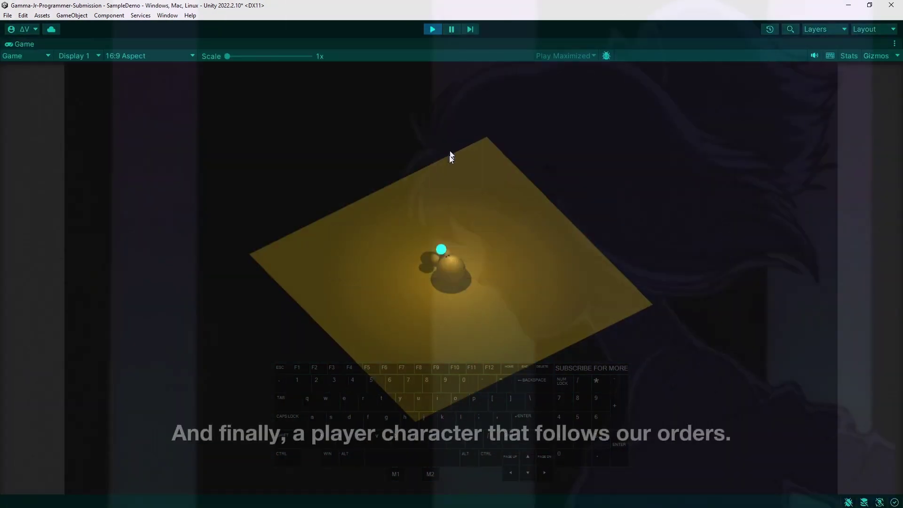
# Send the capsule to a new spot, then drag another destination toward the lower part of the plane
pyautogui.click(482, 187)
pyautogui.moveTo(564, 317); pyautogui.dragTo(601, 269)
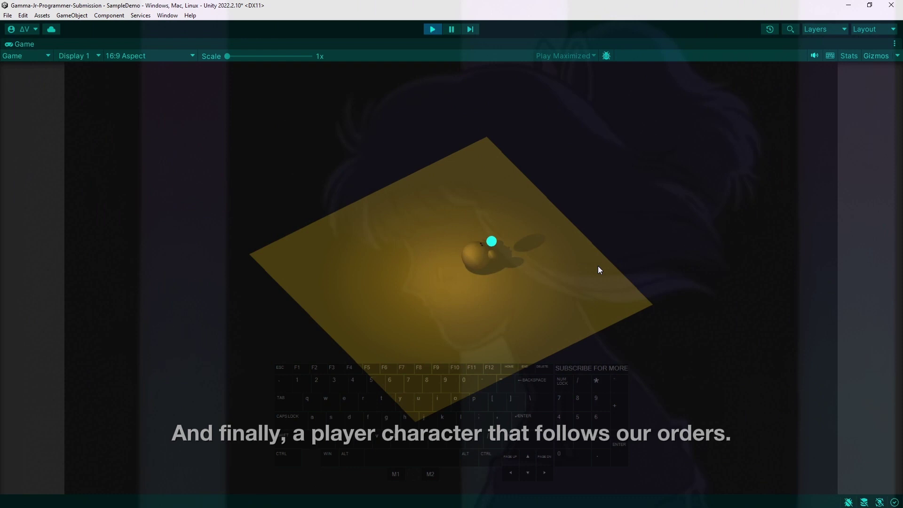
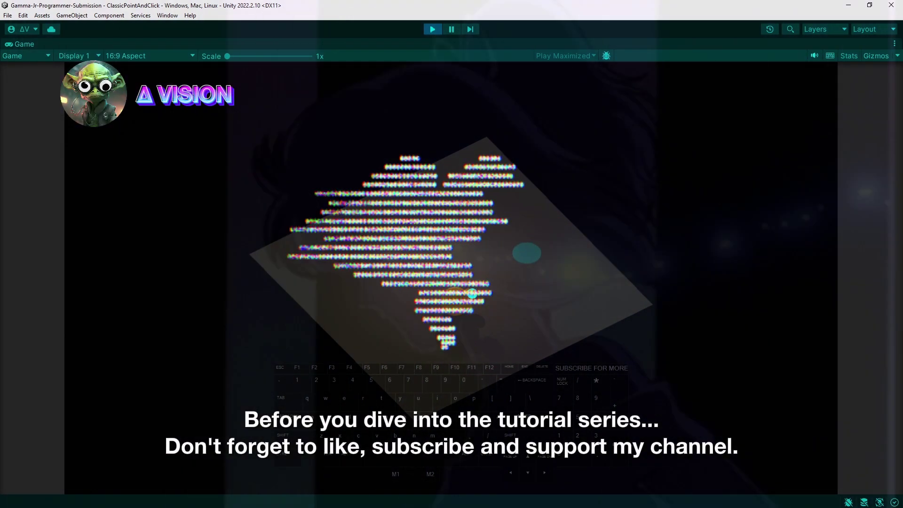
# Send the capsule back toward the middle of the ground plane
pyautogui.click(221, 93)
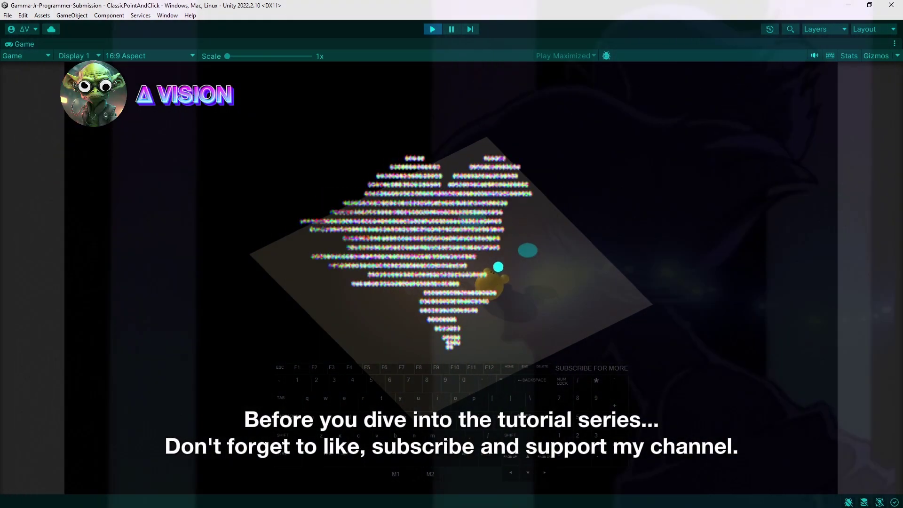